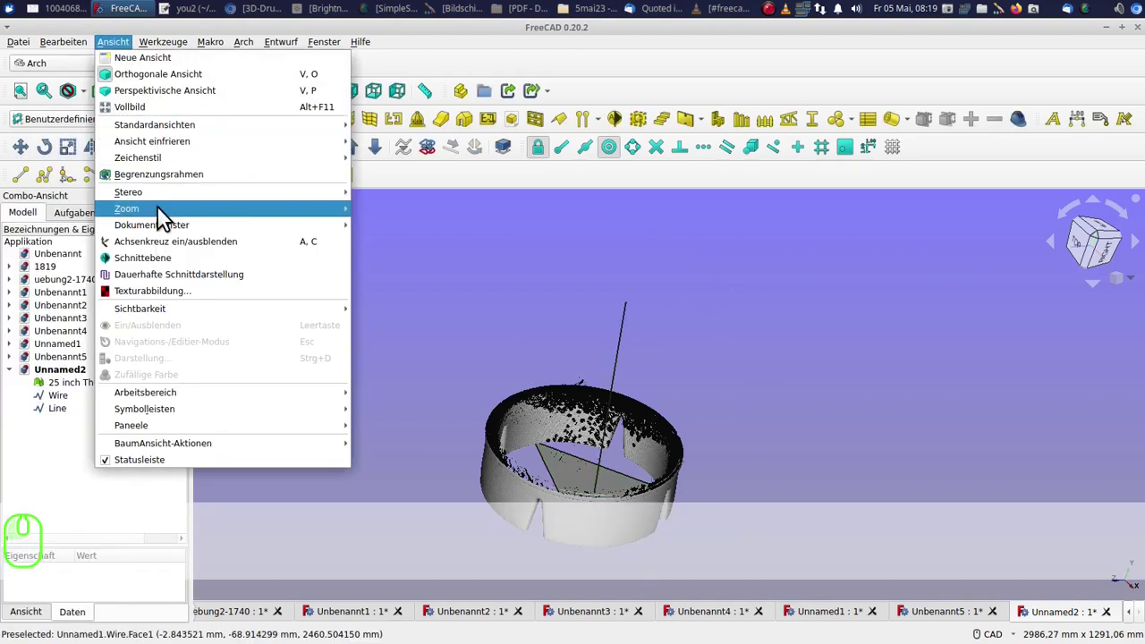
Show the origin axis cross via Ansicht, zoom out, and begin the working-plane setup.
{"action": "left_click", "coordinate": [167, 242]}
{"action": "scroll", "scroll_direction": "down", "scroll_amount": 3}
{"action": "left_click", "coordinate": [81, 121]}
{"action": "left_click_drag", "start_coordinate": [82, 120], "coordinate": [125, 343]}
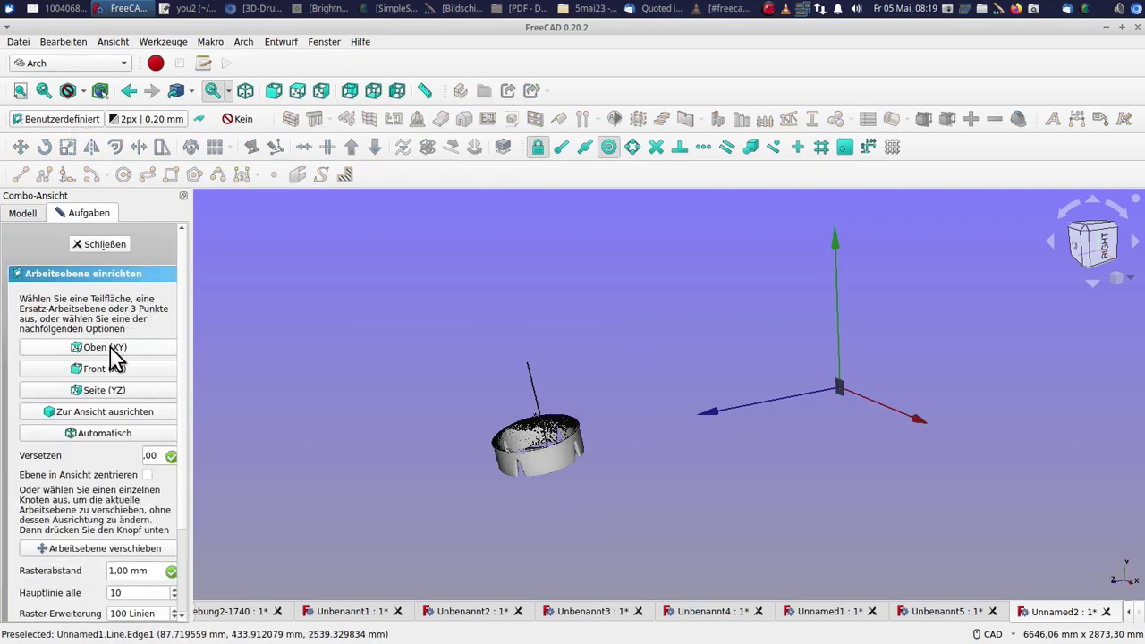
Set the working plane to Oben (XY) and draw Line001 from 0,0,0 along the axis.
{"action": "left_click", "coordinate": [121, 350]}
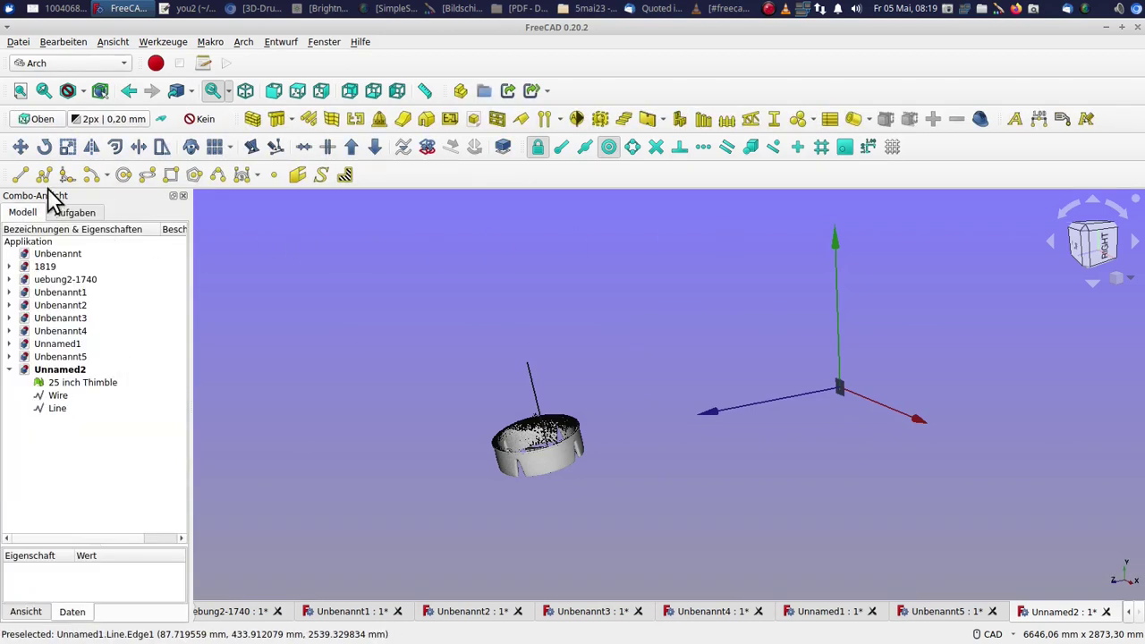
{"action": "left_click", "coordinate": [32, 176]}
{"action": "left_click", "coordinate": [34, 468]}
{"action": "left_click", "coordinate": [30, 447]}
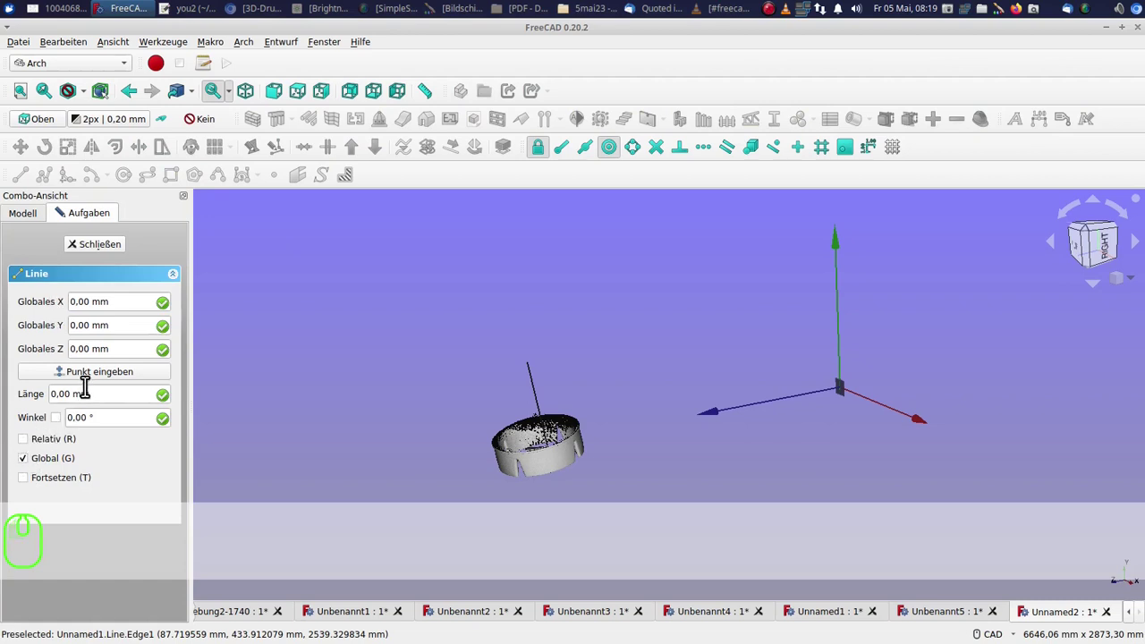
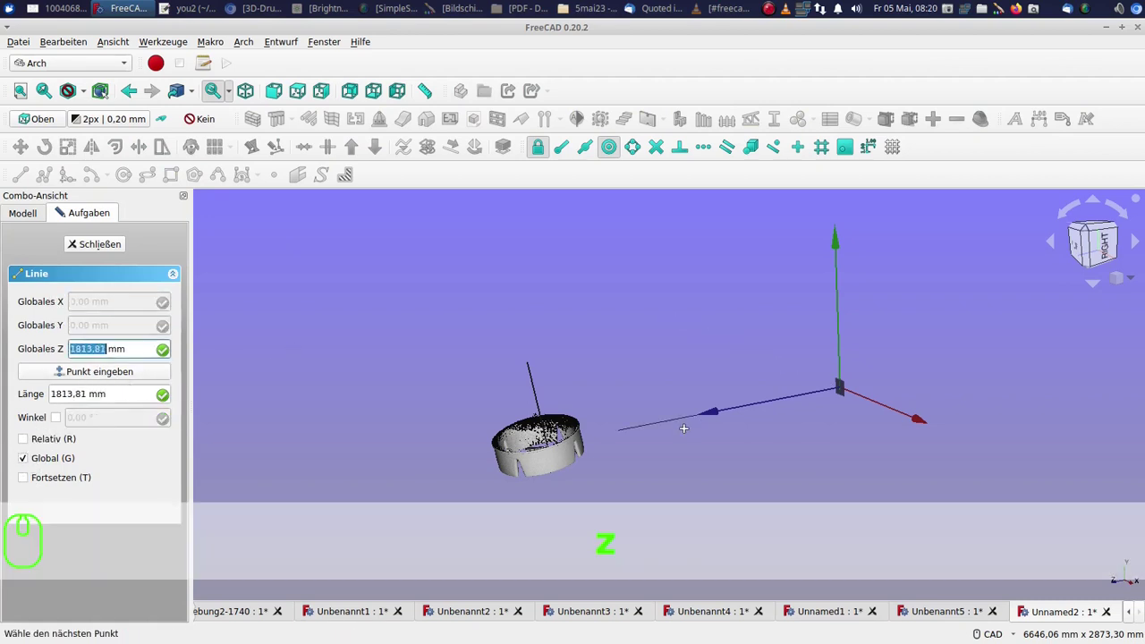
{"action": "left_click", "coordinate": [694, 436]}
{"action": "left_click", "coordinate": [74, 55]}
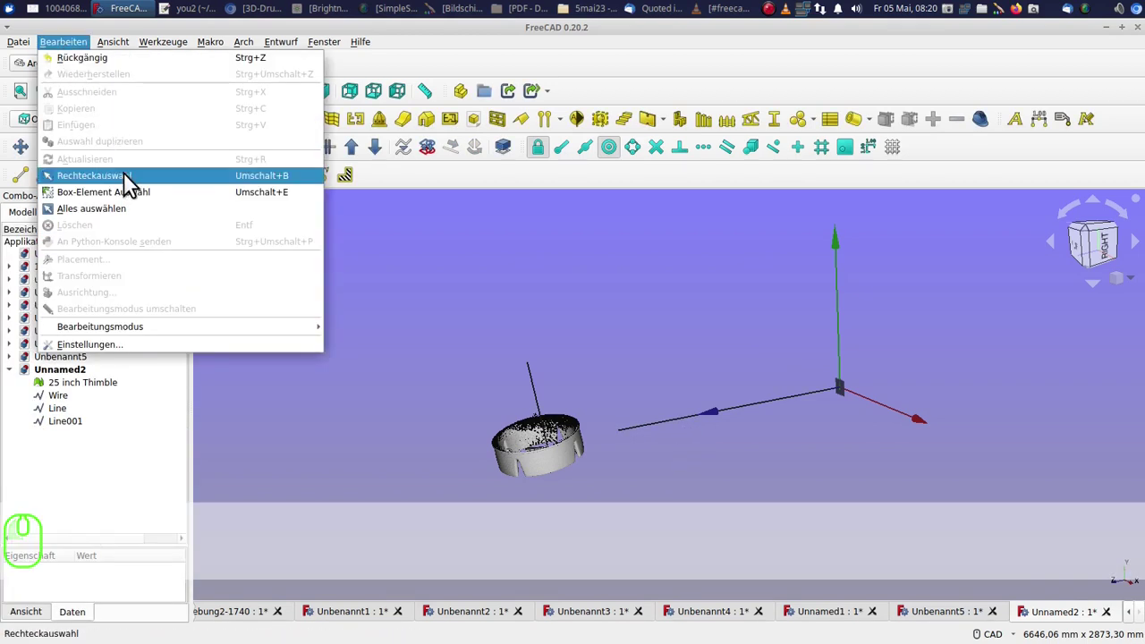
Box-select the thimble scan and Draft-Move it from its base point onto the origin.
{"action": "left_click", "coordinate": [129, 179]}
{"action": "left_click_drag", "start_coordinate": [474, 367], "coordinate": [601, 501]}
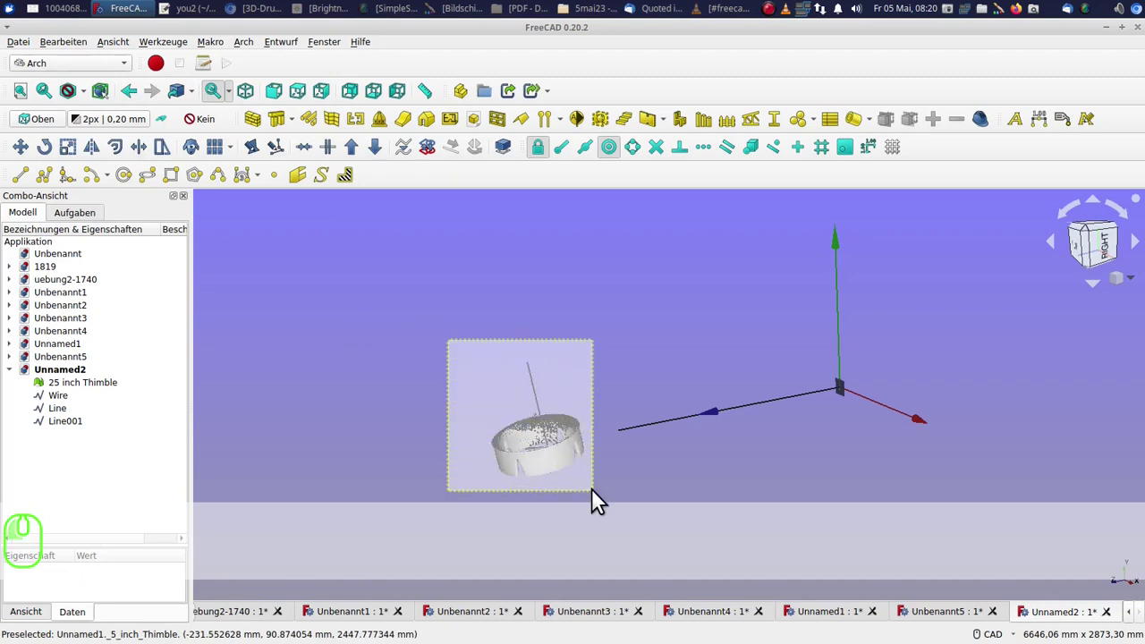
{"action": "left_click", "coordinate": [30, 158]}
{"action": "left_click", "coordinate": [619, 160]}
{"action": "left_click", "coordinate": [570, 152]}
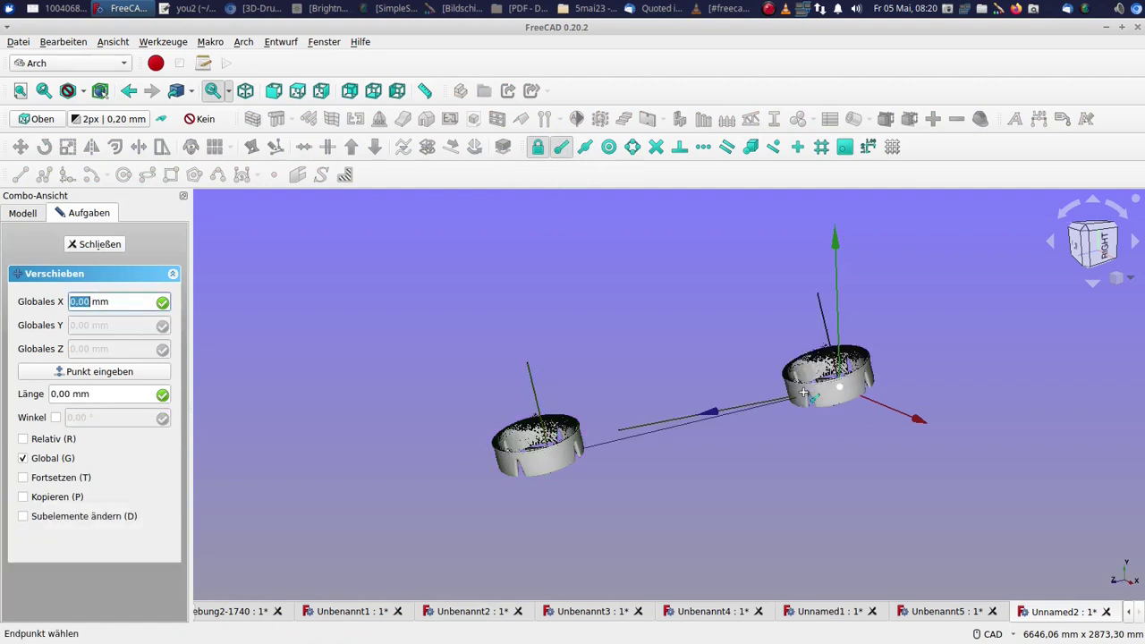
{"action": "left_click", "coordinate": [813, 399]}
{"action": "left_click", "coordinate": [514, 490]}
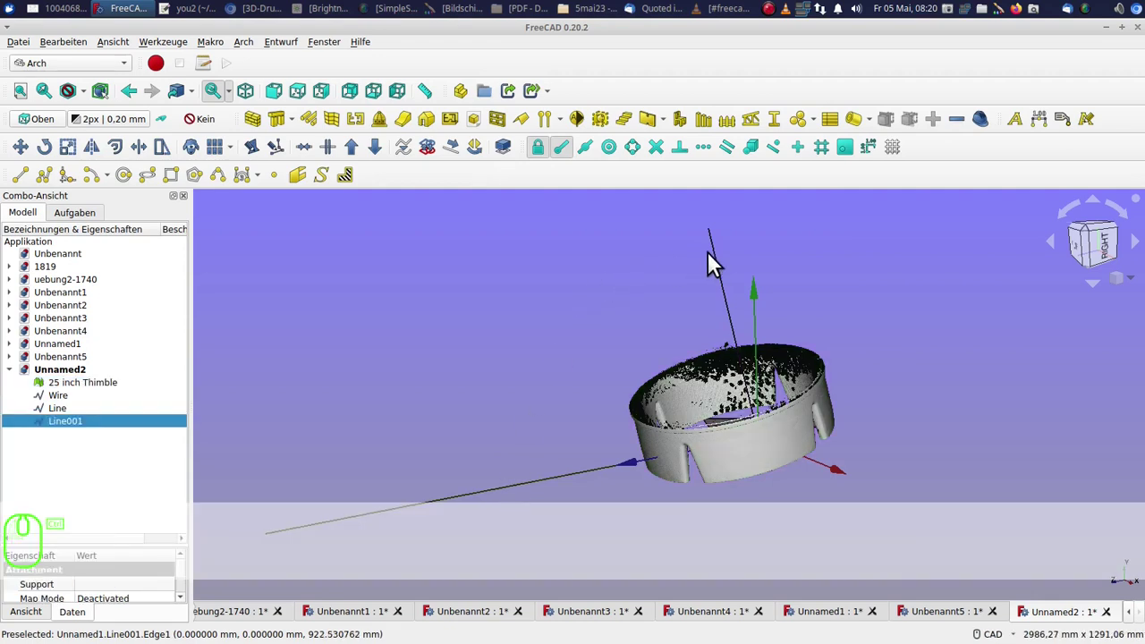
Select the guide lines and thimble, start Draft Rotate about the origin with base angle -167.52°.
{"action": "left_click", "coordinate": [722, 257]}
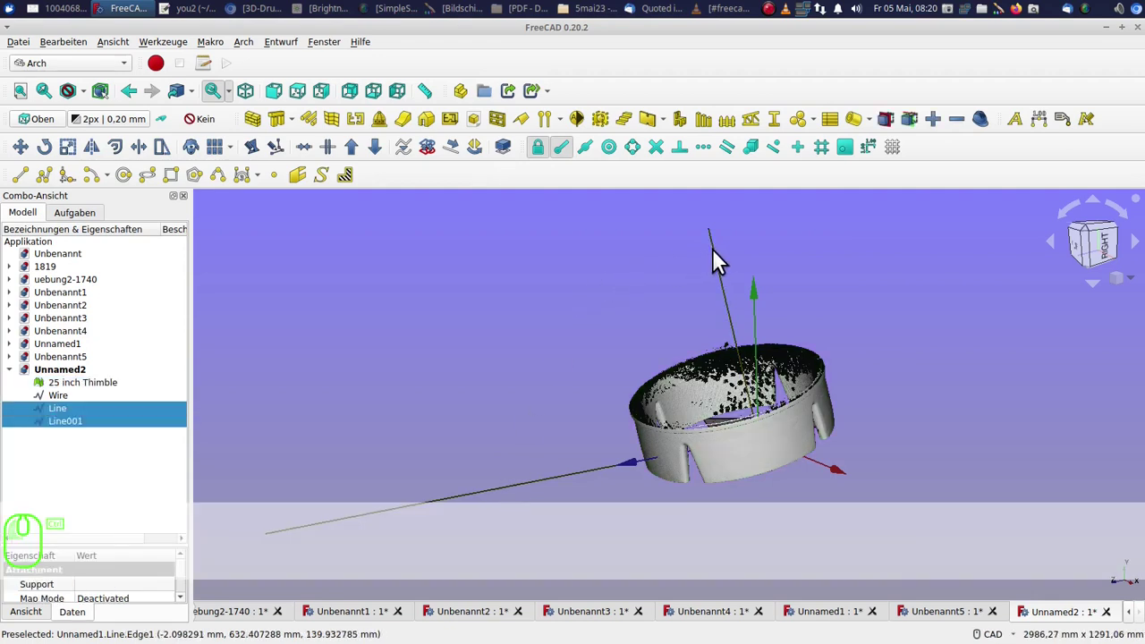
{"action": "left_click", "coordinate": [52, 130]}
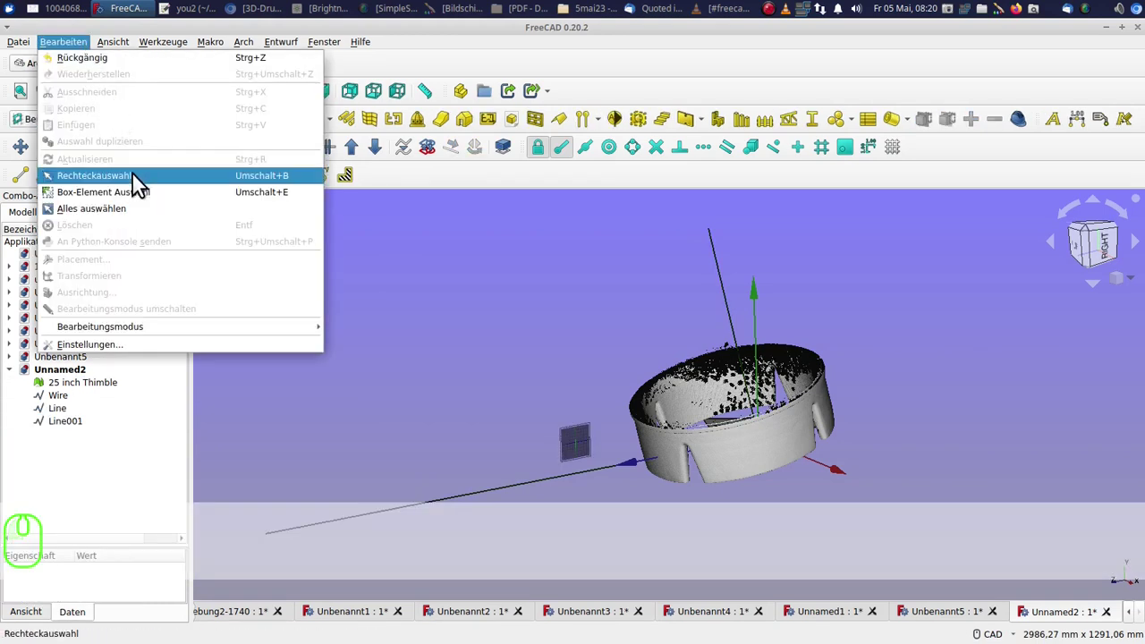
{"action": "left_click_drag", "start_coordinate": [650, 311], "coordinate": [923, 524]}
{"action": "left_click", "coordinate": [54, 158]}
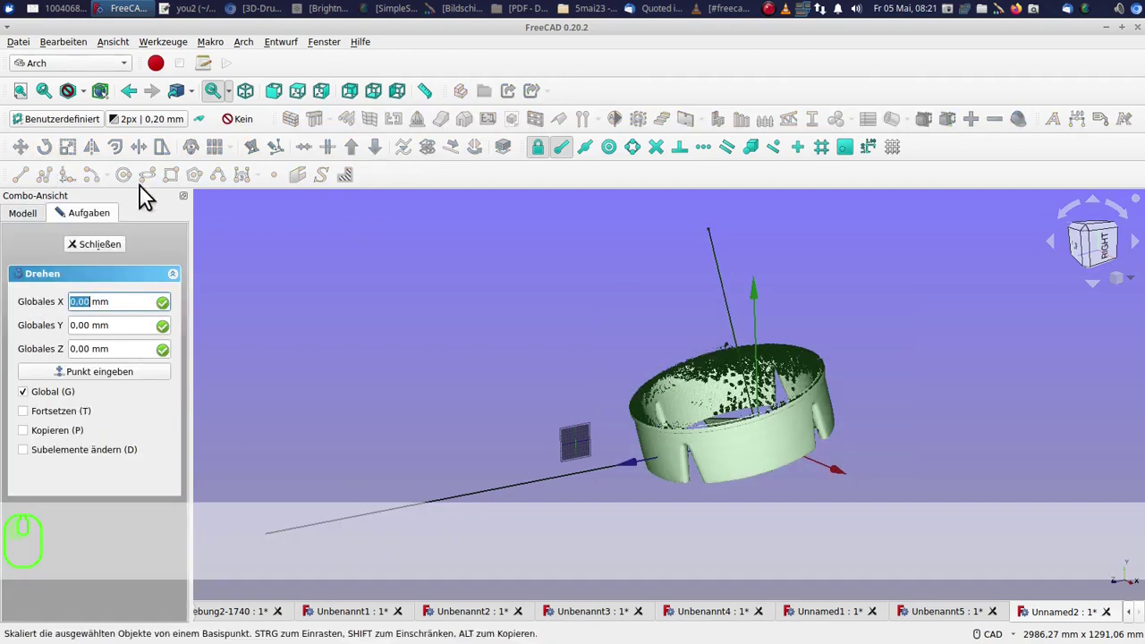
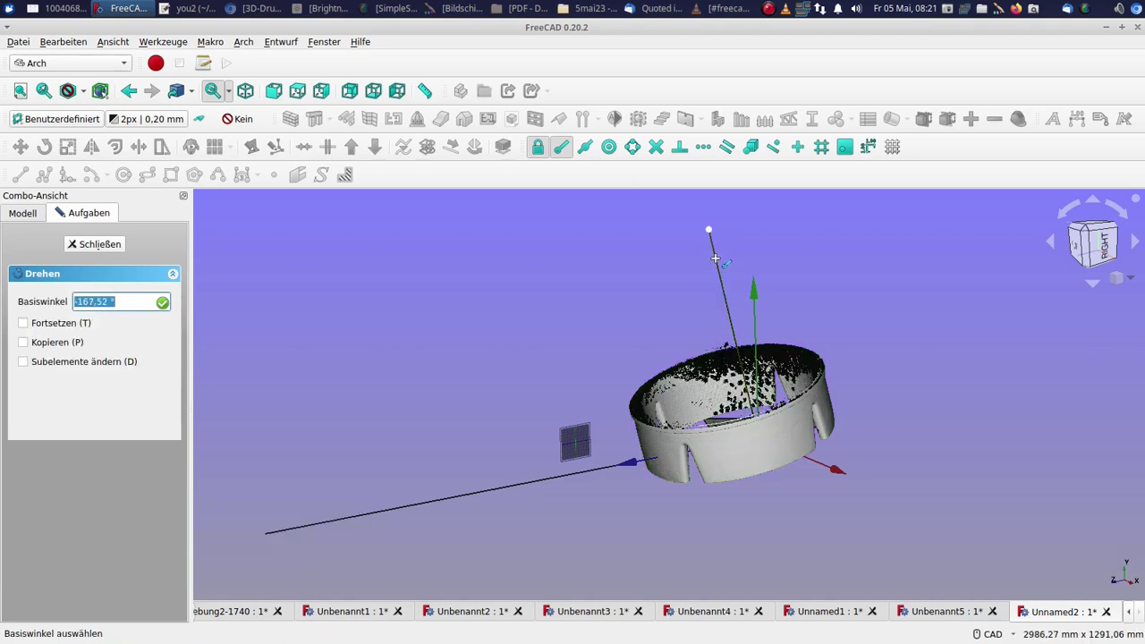
{"action": "left_click", "coordinate": [723, 262]}
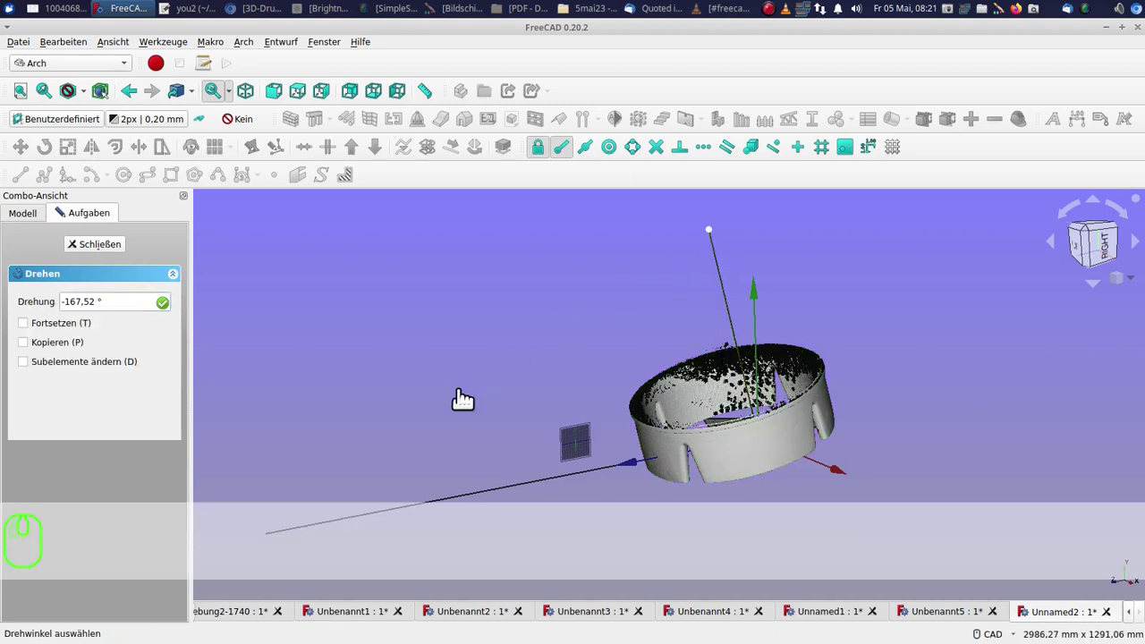
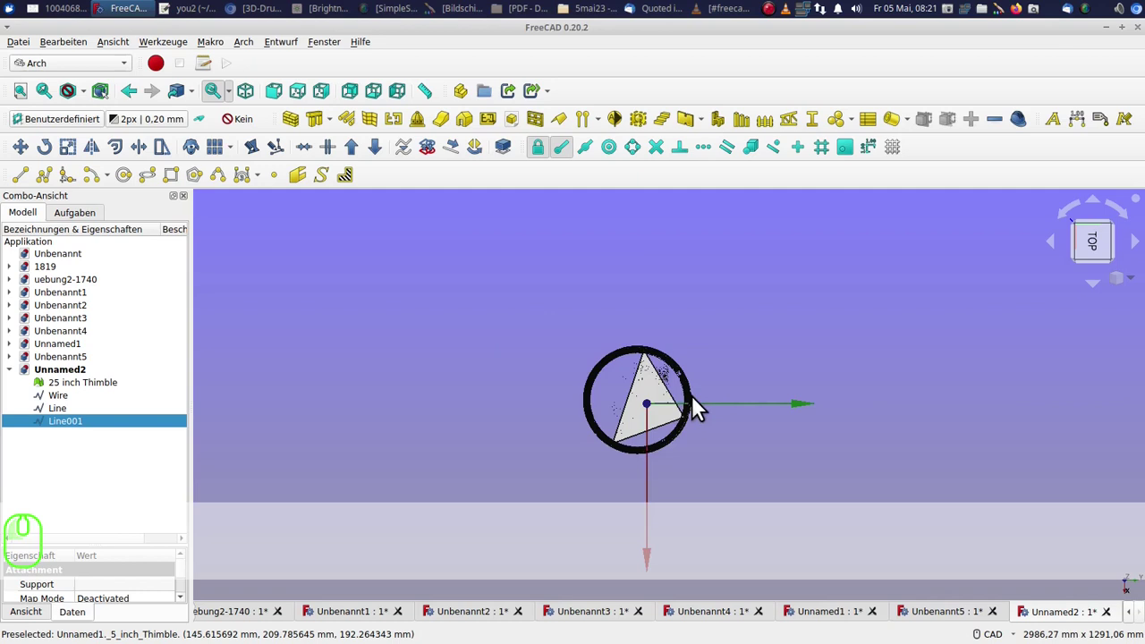
Finish the rotation so the thimble stands upright on the origin, zoomed in from the top.
{"action": "scroll", "scroll_direction": "up", "scroll_amount": 3}
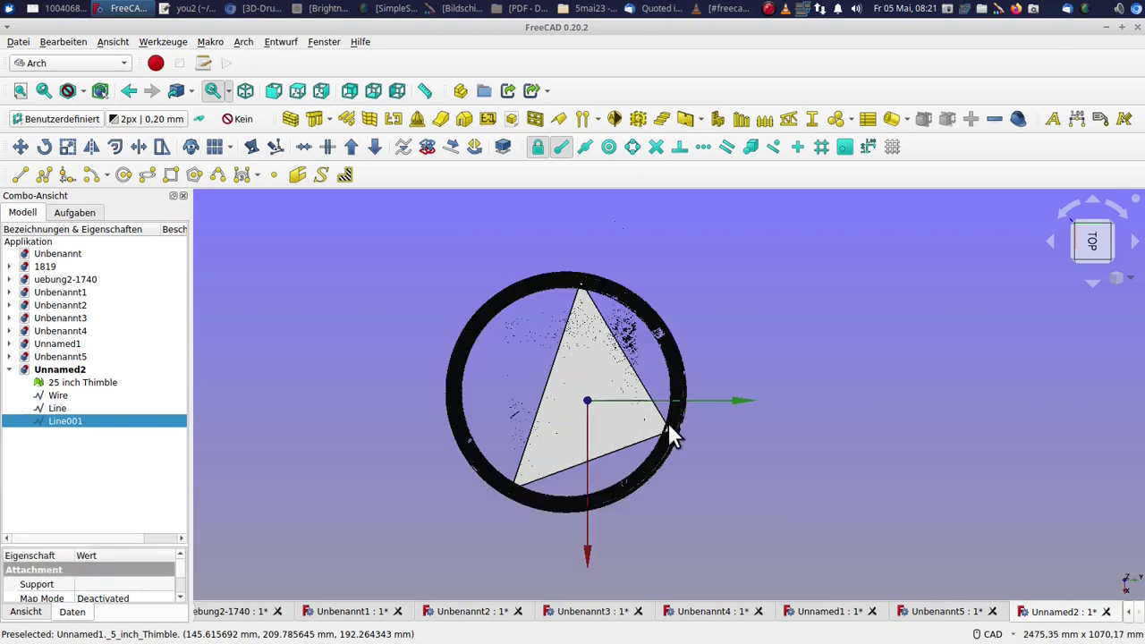